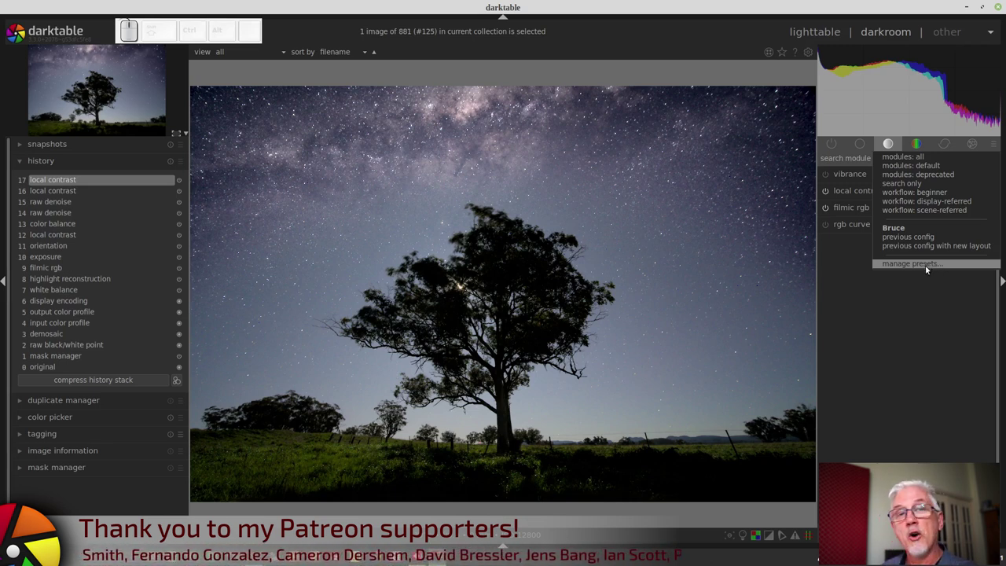
# - Open the module layout manager and view the built-in default layout
pyautogui.click(928, 270)
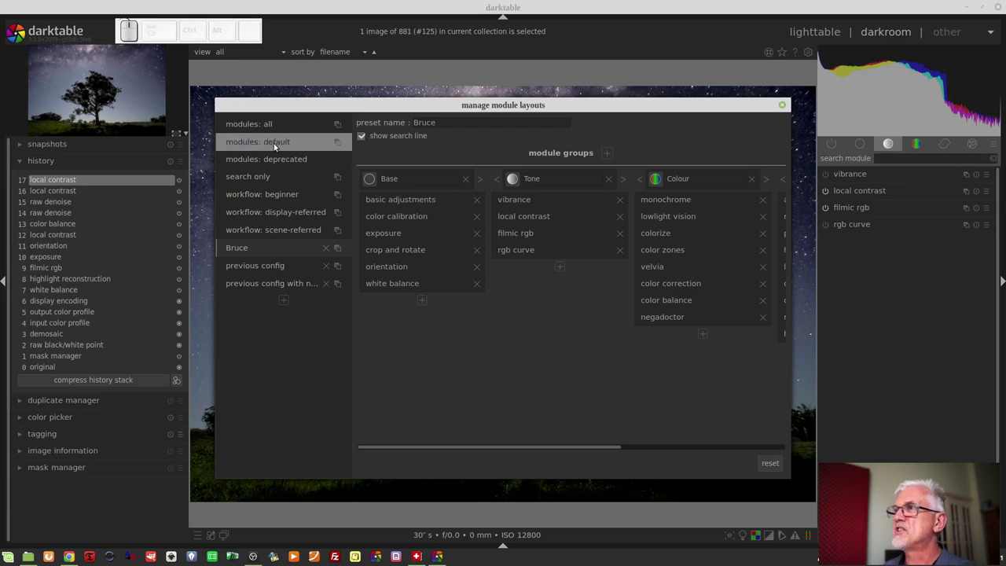
pyautogui.click(275, 146)
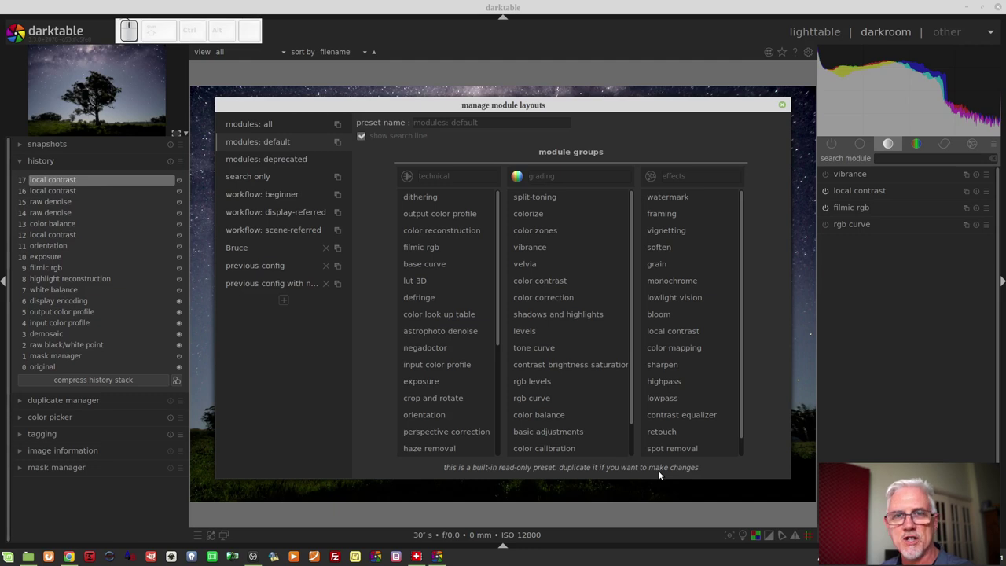
# - After viewing Bruce's groups, add an empty layout preset named Ep 079
pyautogui.click(265, 251)
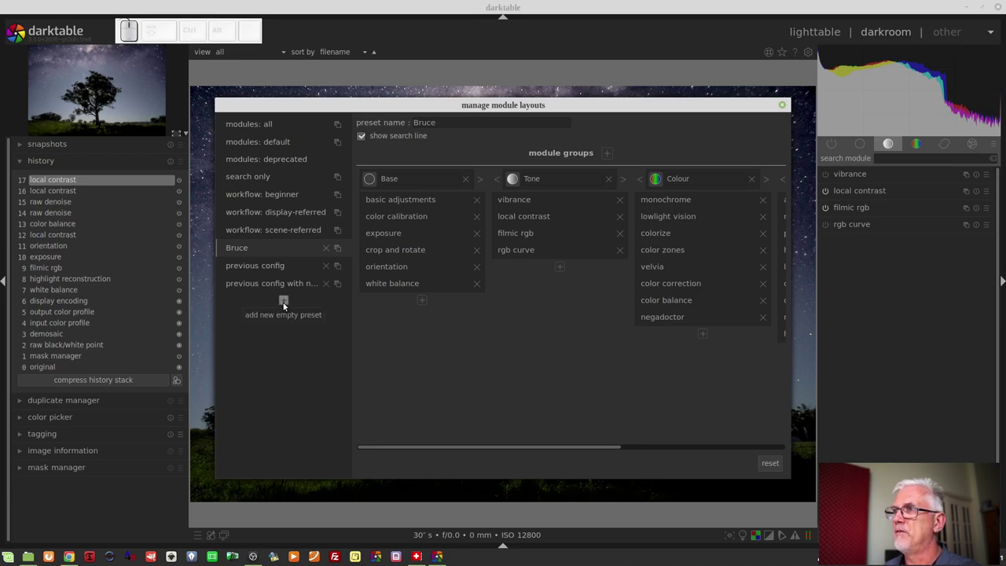
pyautogui.click(285, 304)
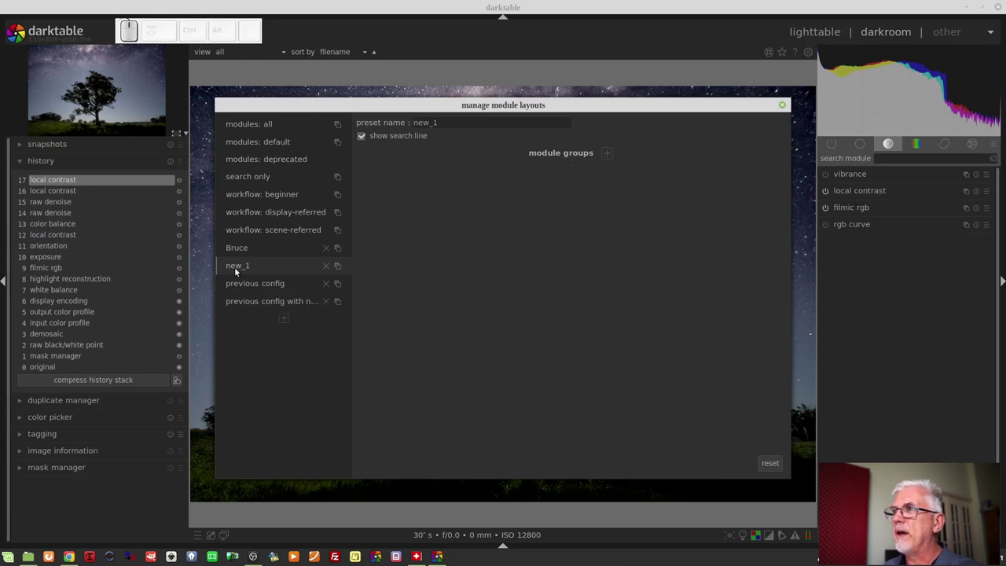
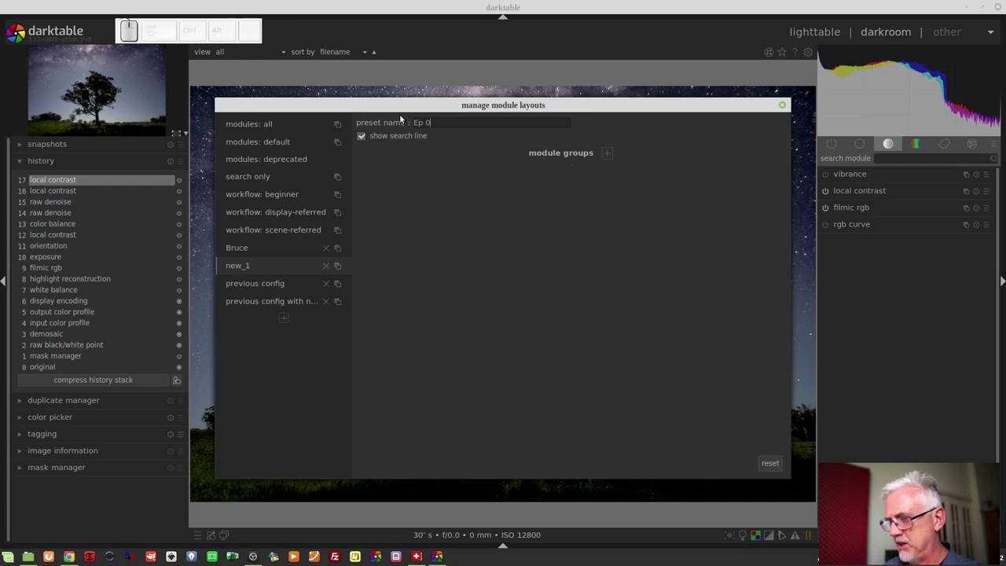
pyautogui.press('9')
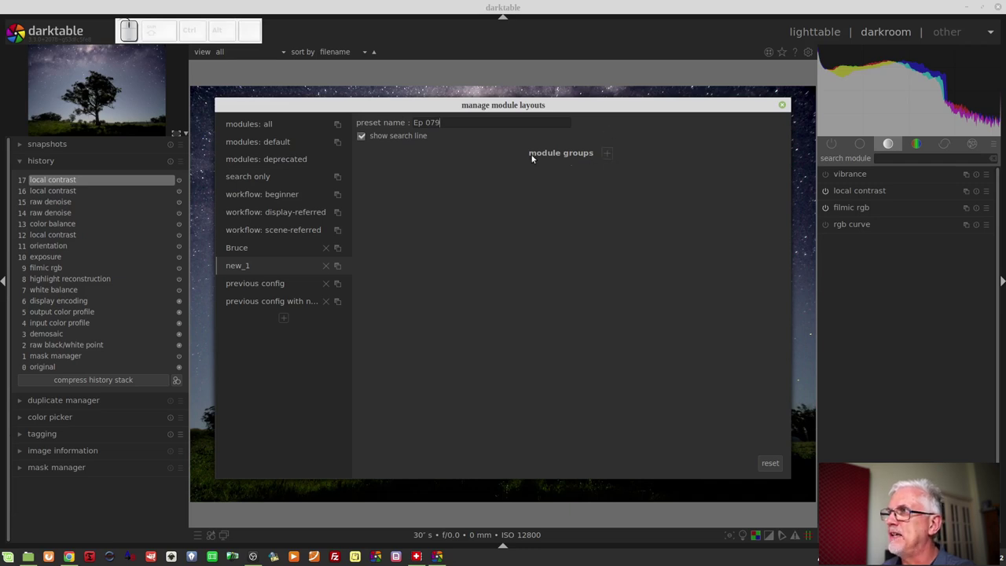
# - Add a first module group named Base with the basic icon
pyautogui.click(612, 158)
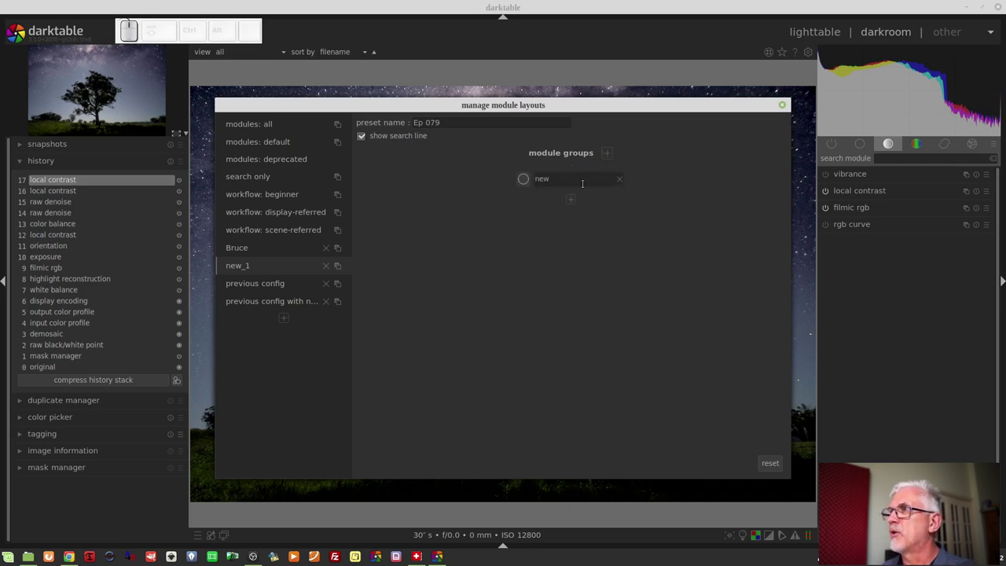
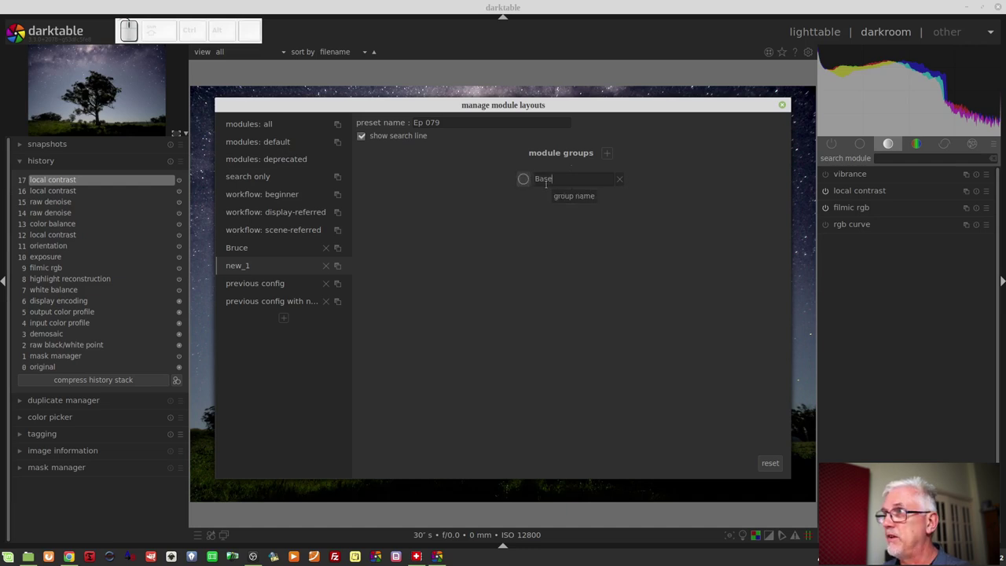
pyautogui.click(522, 182)
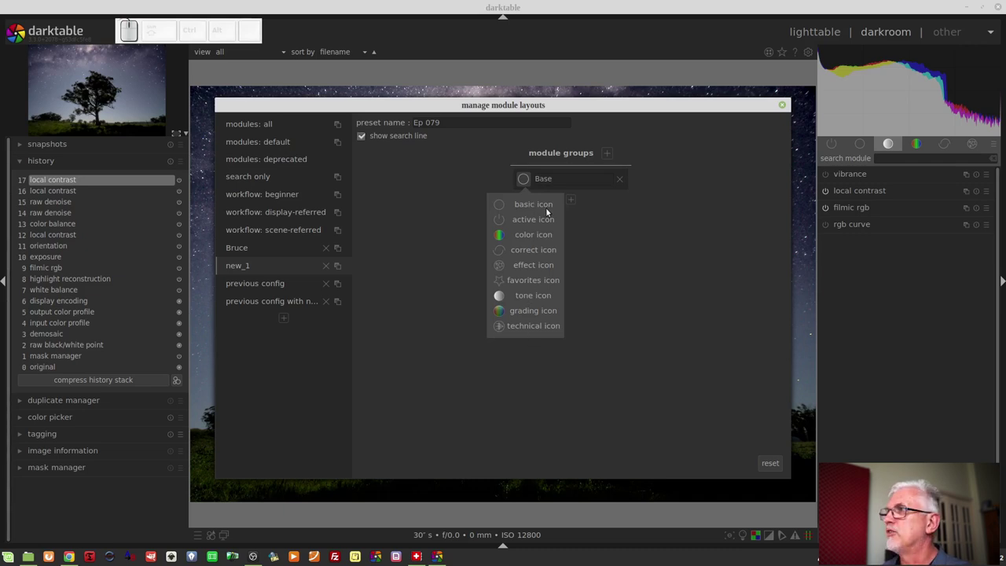
pyautogui.click(500, 207)
pyautogui.click(612, 241)
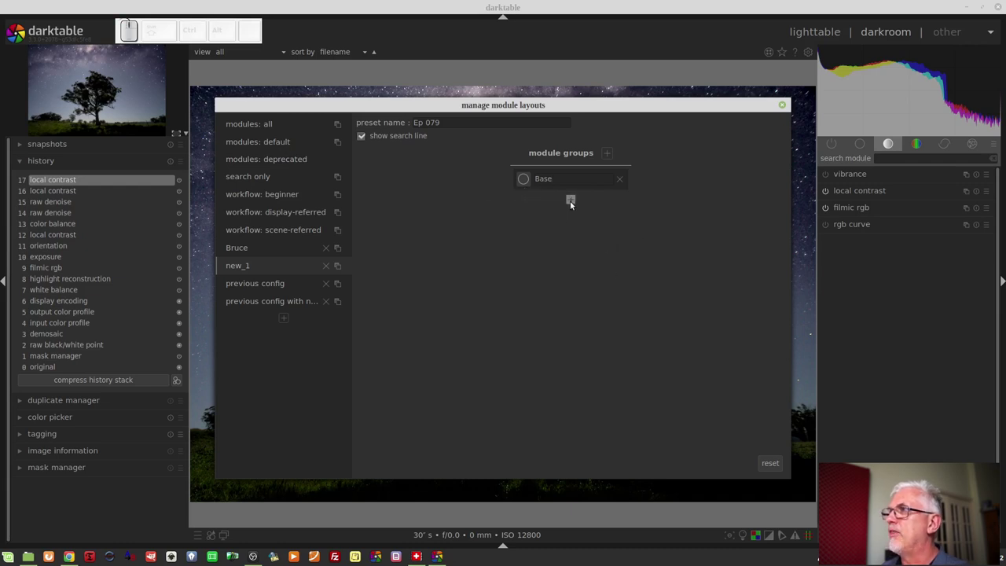
# - Add color calibration and white balance to the Base group from the module list
pyautogui.click(572, 205)
pyautogui.scroll(-3)
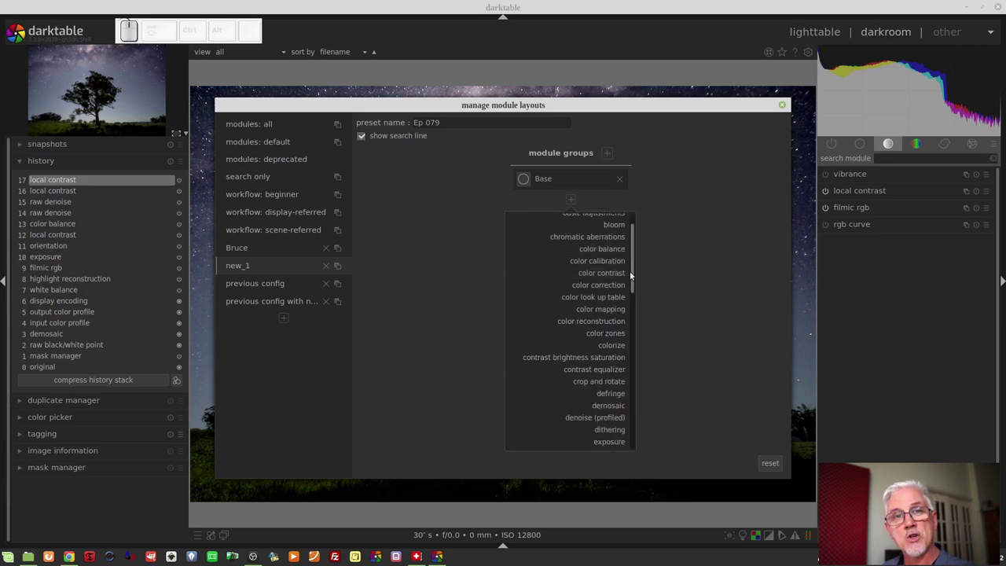
pyautogui.scroll(3)
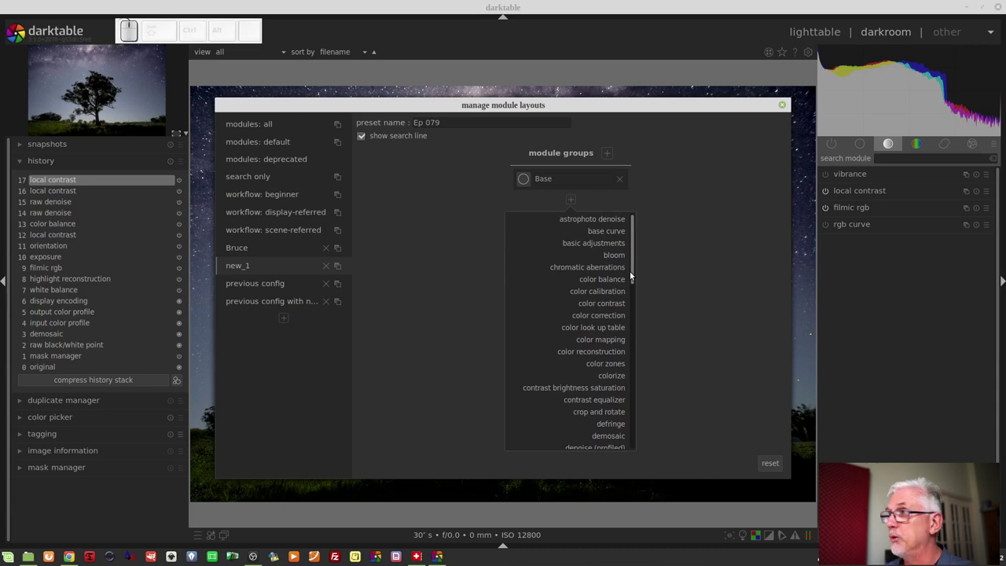
pyautogui.scroll(-3)
pyautogui.scroll(3)
pyautogui.click(610, 227)
pyautogui.click(573, 217)
pyautogui.click(633, 278)
pyautogui.click(615, 461)
pyautogui.click(574, 238)
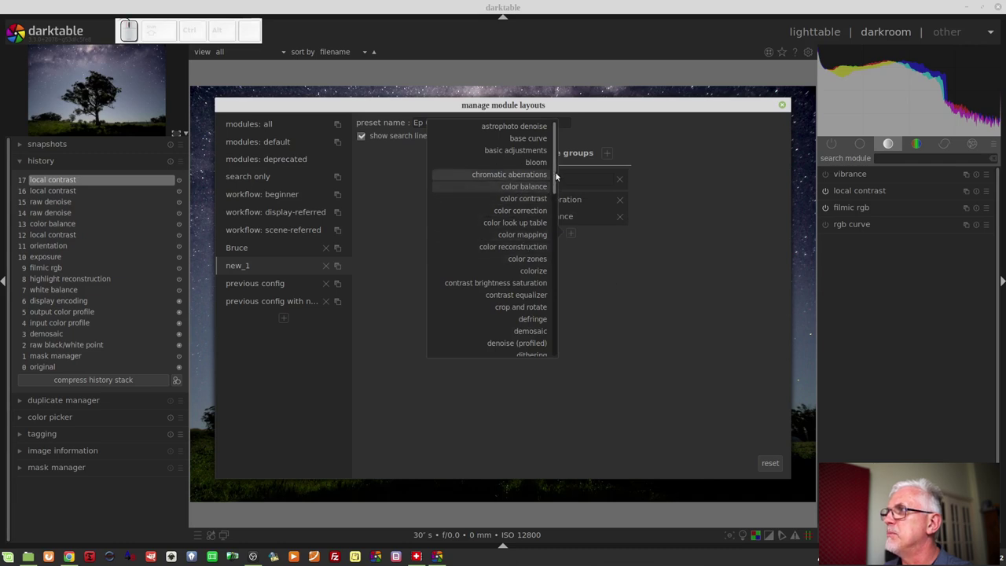
pyautogui.moveTo(557, 175); pyautogui.dragTo(553, 229)
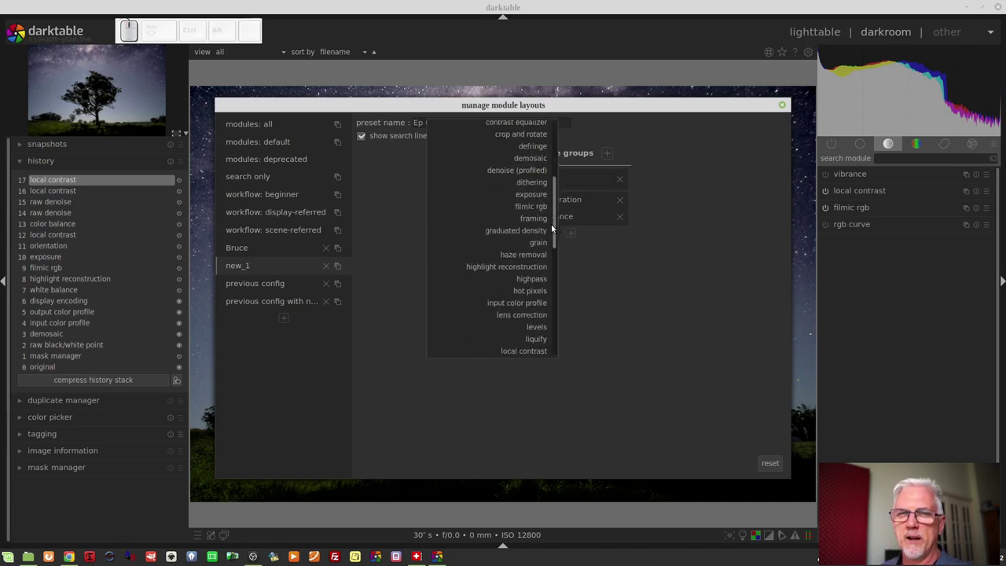
# - Add a second group named Tone with the tone icon
pyautogui.click(586, 285)
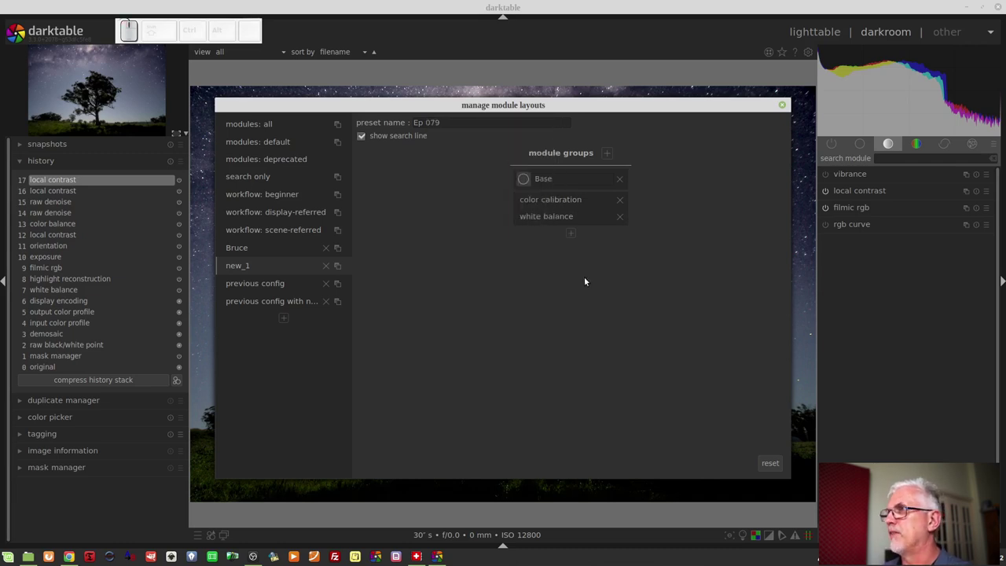
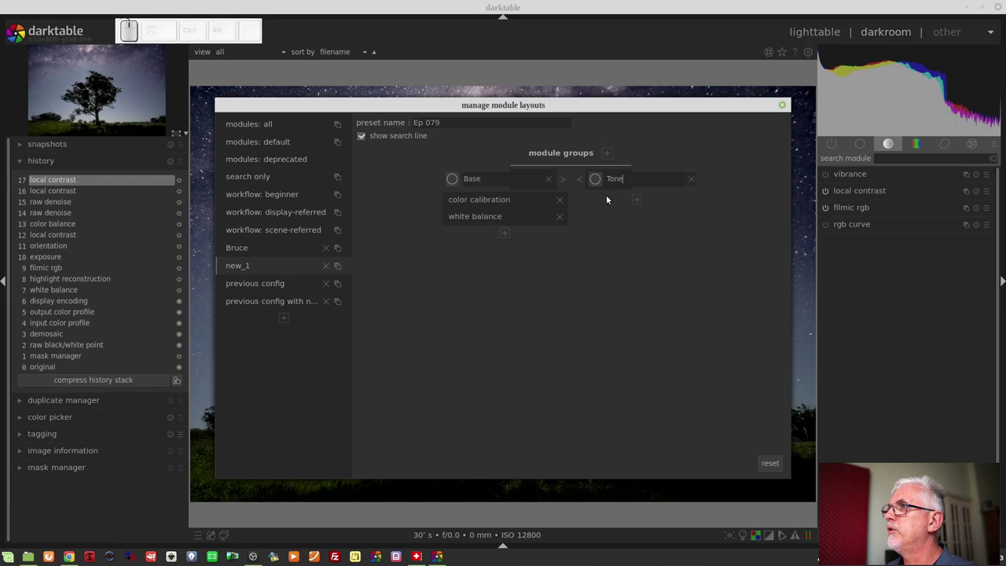
pyautogui.click(596, 181)
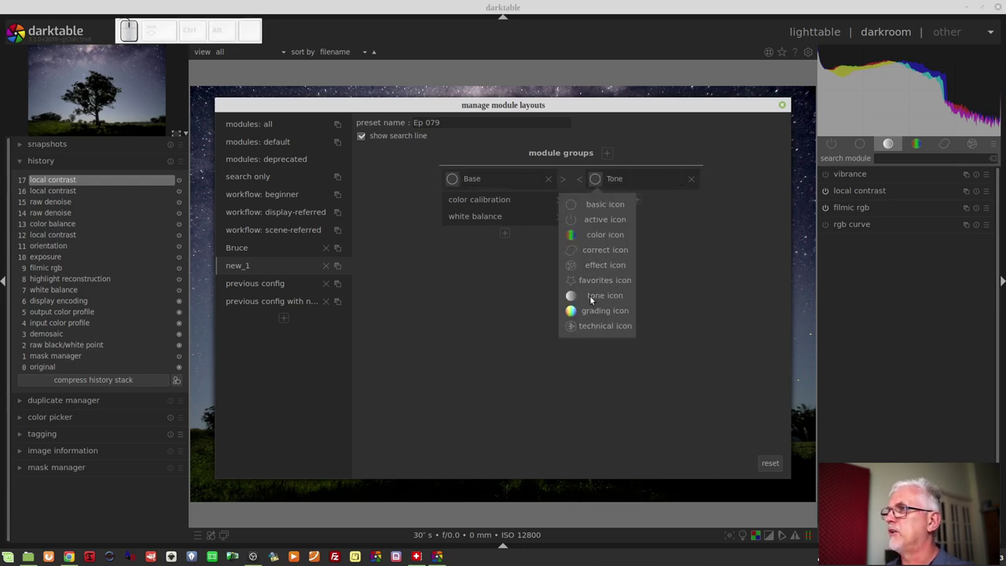
pyautogui.click(596, 299)
# - Add filmic rgb to the Tone group from the module list
pyautogui.click(640, 204)
pyautogui.moveTo(701, 261); pyautogui.dragTo(688, 322)
pyautogui.click(684, 335)
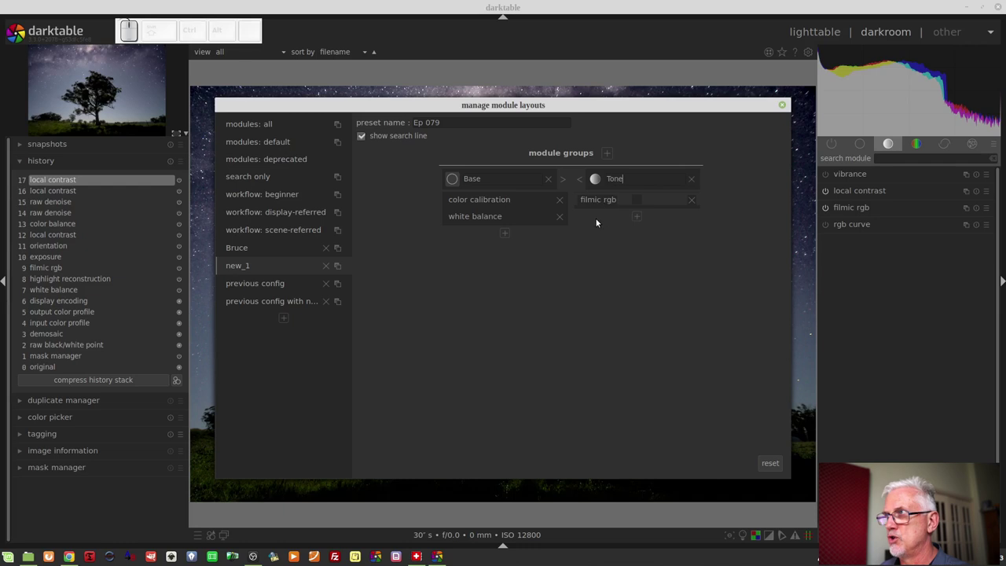
pyautogui.click(637, 219)
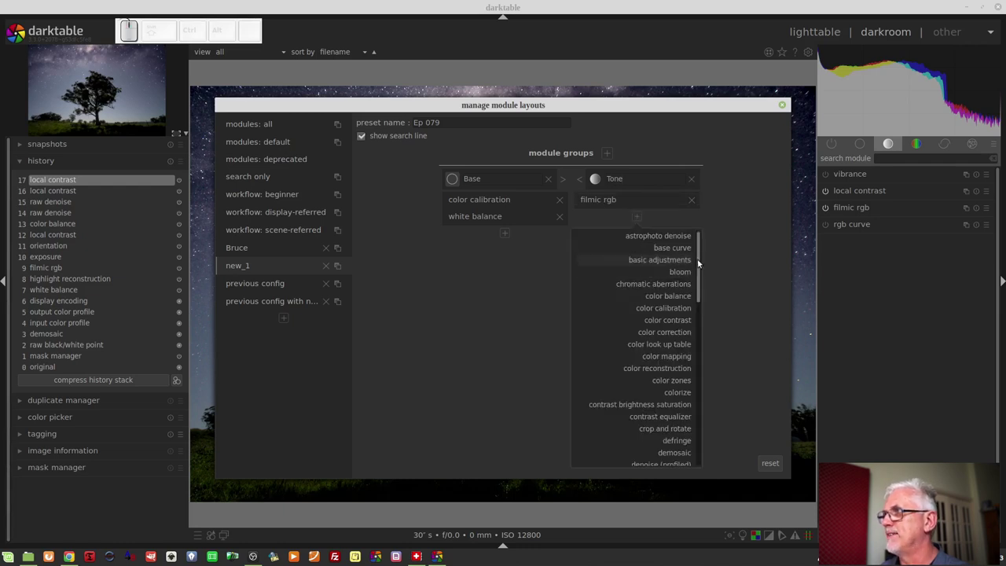
pyautogui.moveTo(696, 270); pyautogui.dragTo(691, 339)
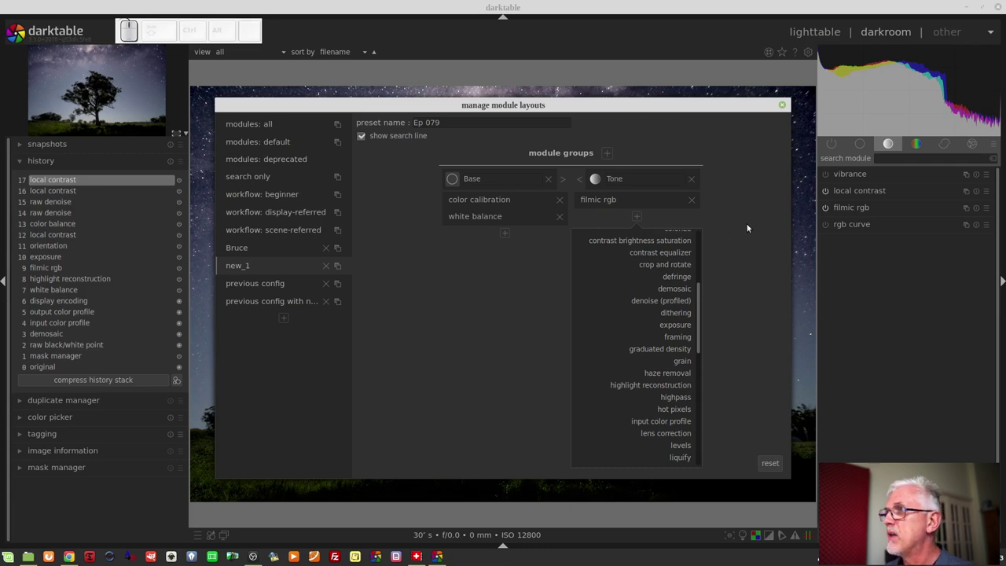
pyautogui.click(748, 225)
# - Browse the Base group's module list once more without adding anything
pyautogui.click(506, 236)
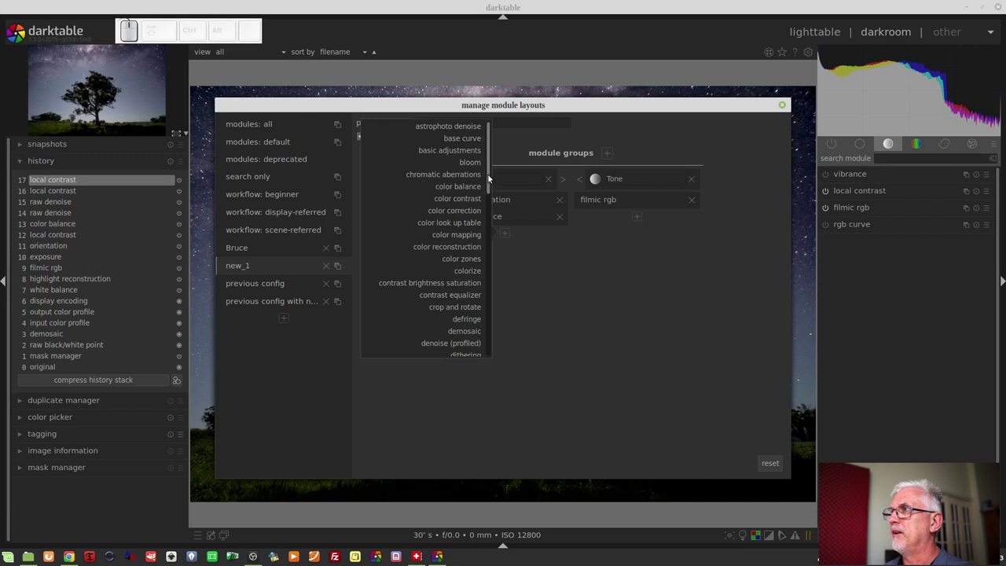
pyautogui.moveTo(489, 188); pyautogui.dragTo(474, 230)
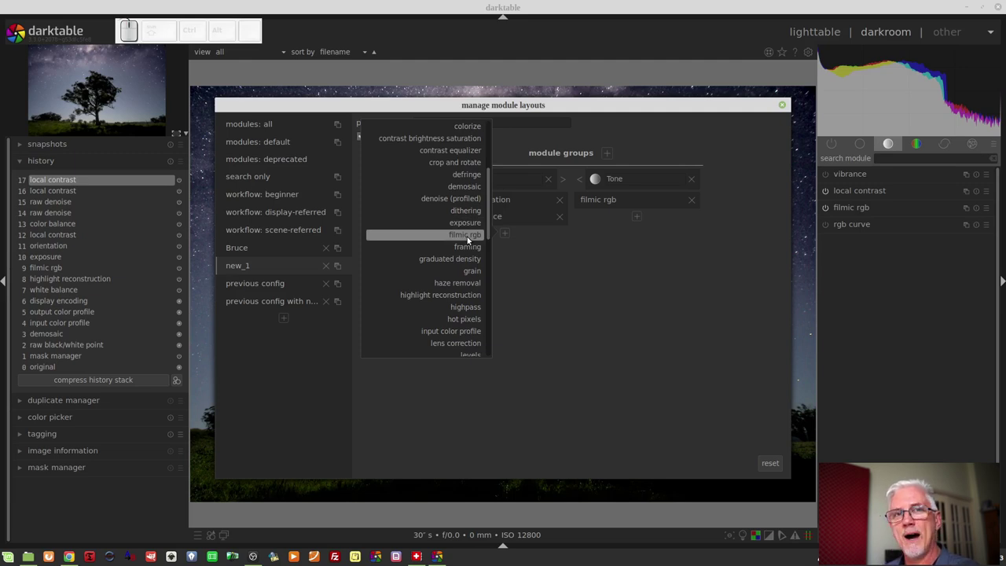
pyautogui.click(675, 271)
# - Confirm the Ep 079 name in the layout list and close the layout manager
pyautogui.moveTo(673, 272); pyautogui.dragTo(256, 252)
pyautogui.click(253, 251)
pyautogui.click(244, 265)
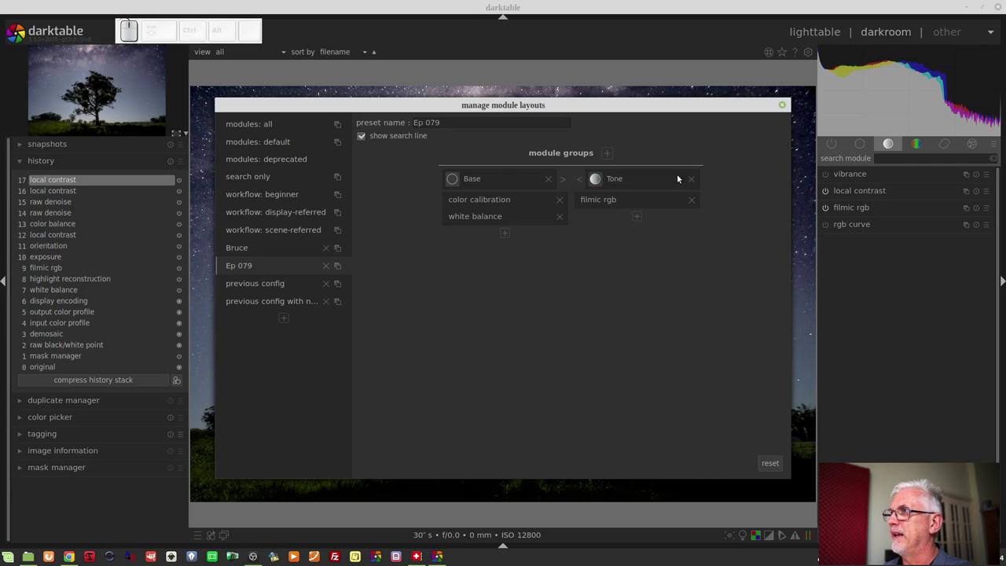
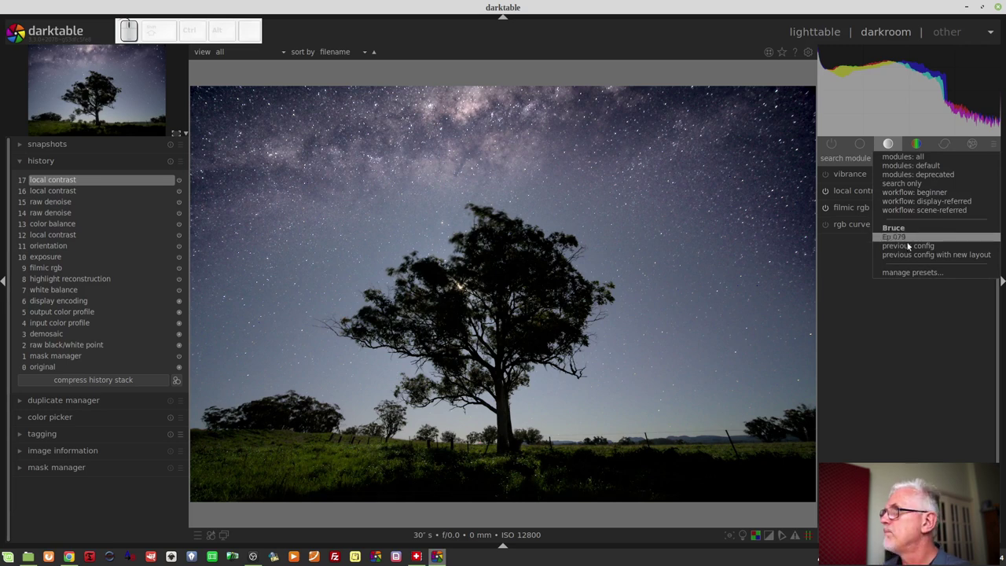
pyautogui.click(896, 243)
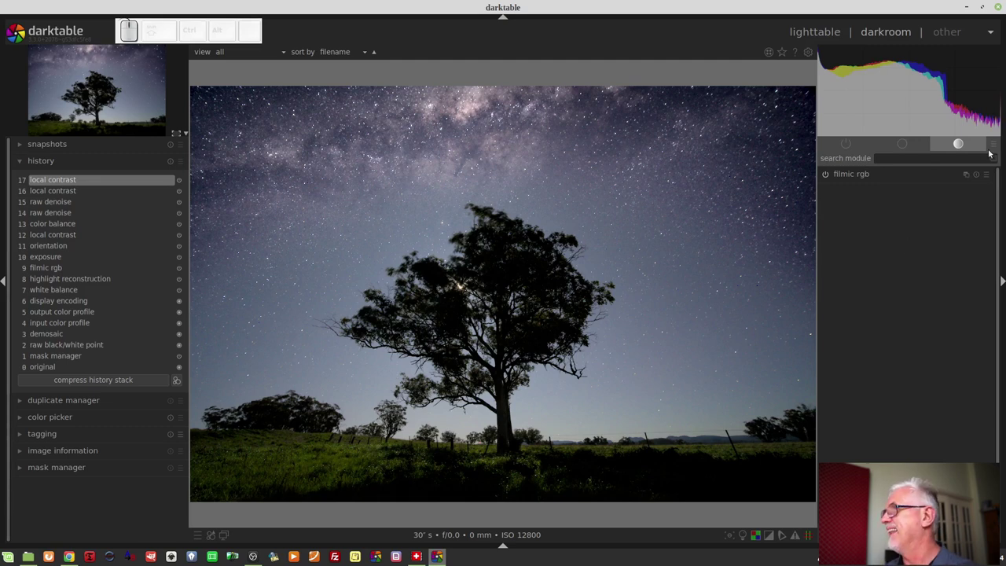
pyautogui.click(995, 149)
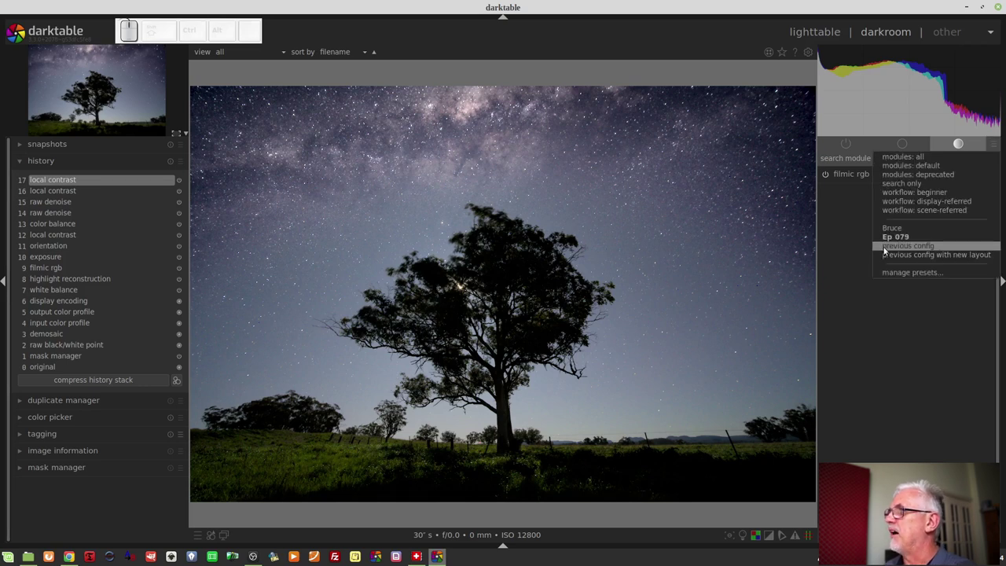
pyautogui.click(895, 234)
# - Delete the Ep 079 preset in manage presets, confirm, and close the window
pyautogui.click(996, 145)
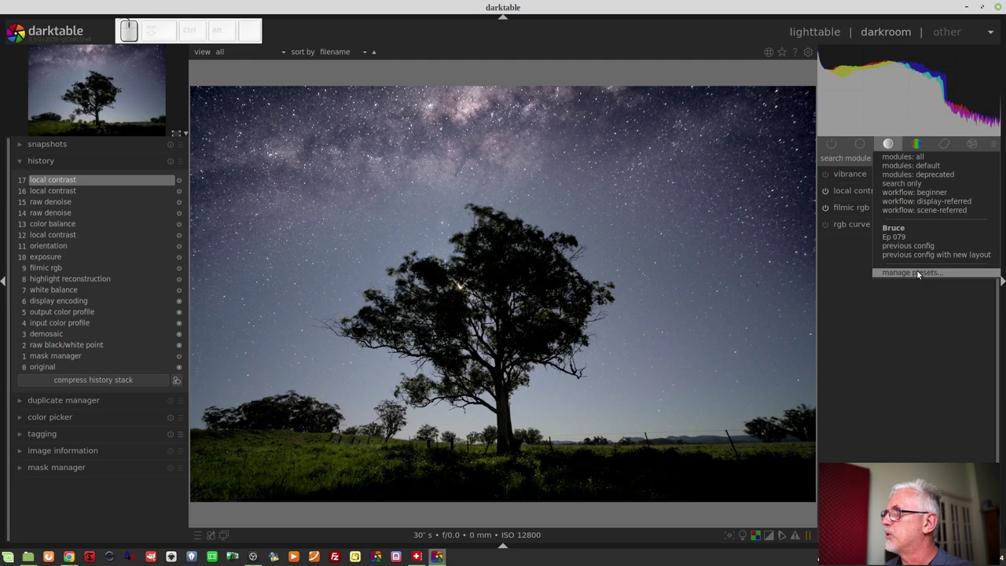
pyautogui.click(920, 274)
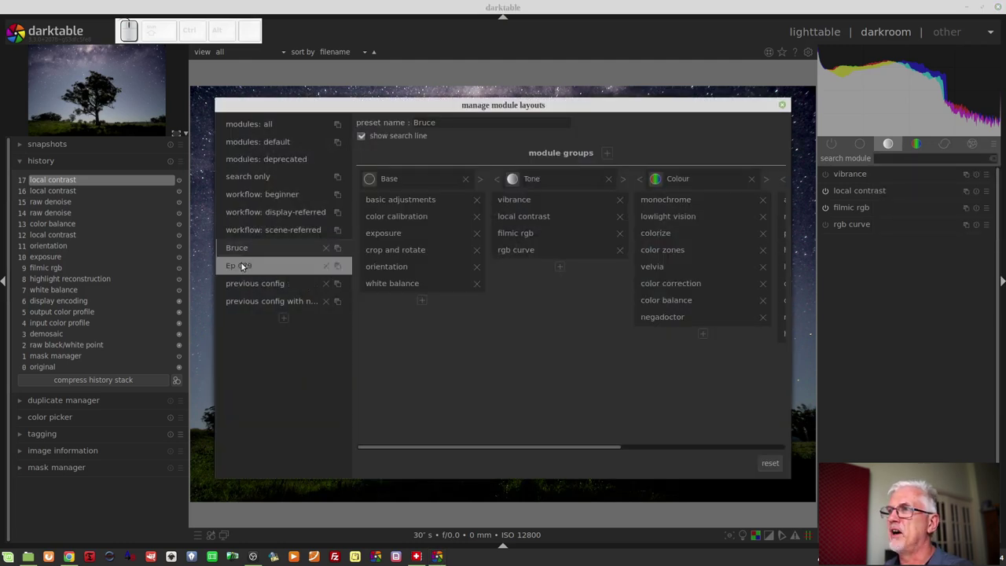
pyautogui.click(327, 268)
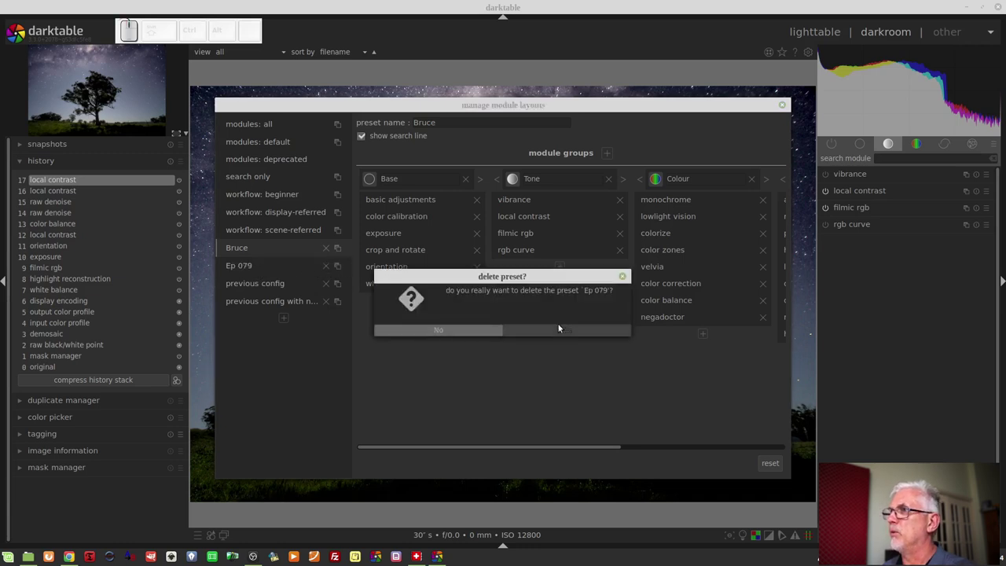
pyautogui.click(564, 331)
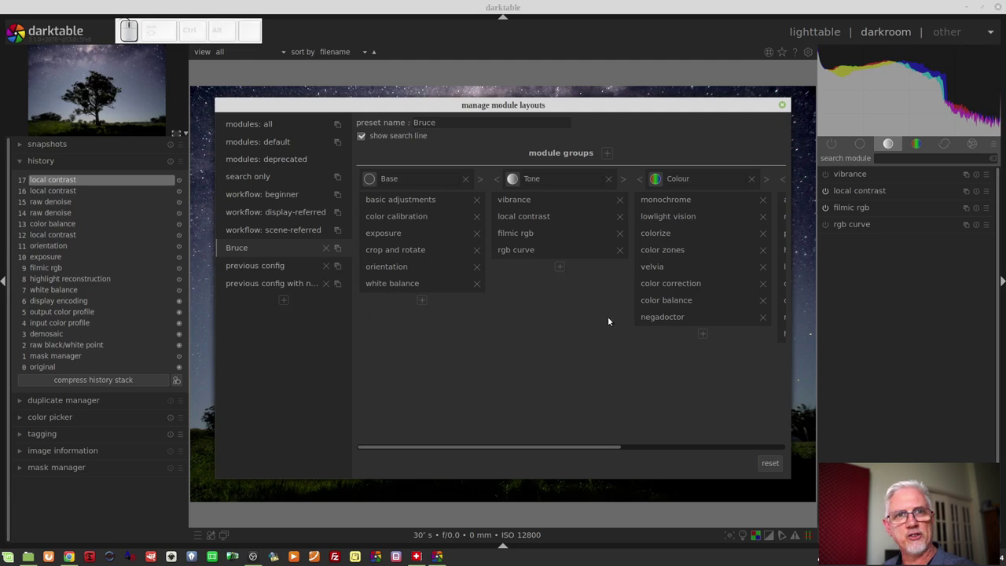
pyautogui.click(782, 111)
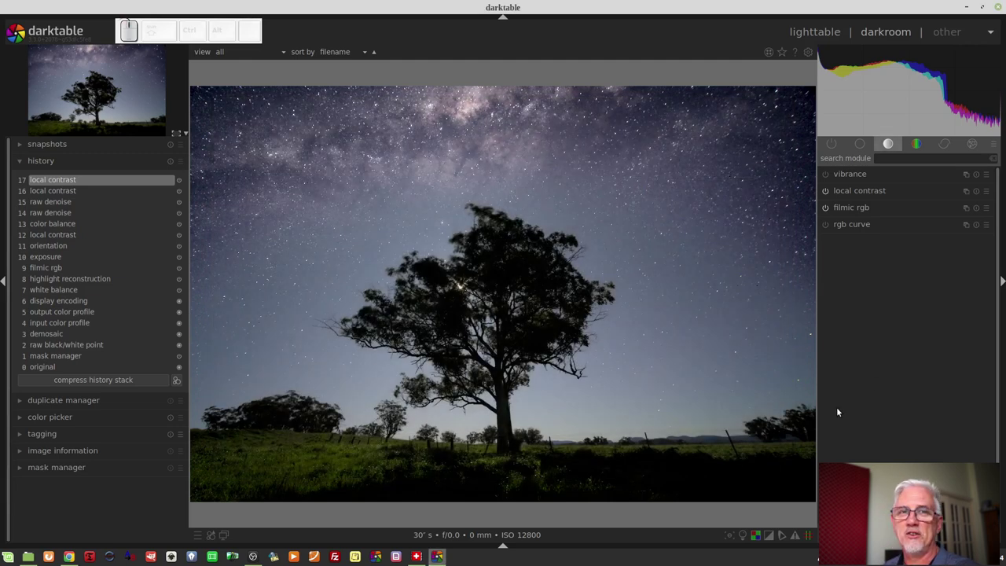
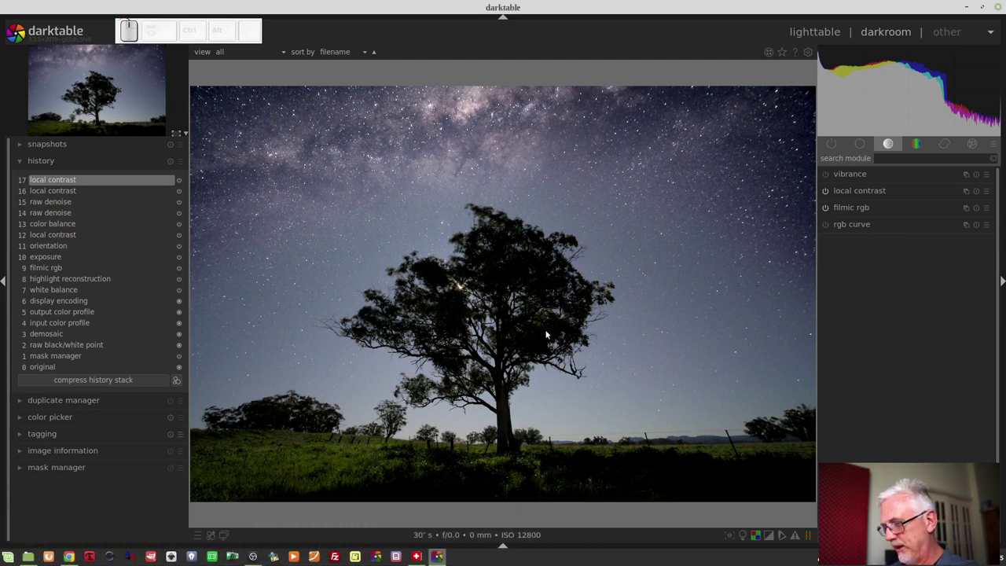
pyautogui.press('l')
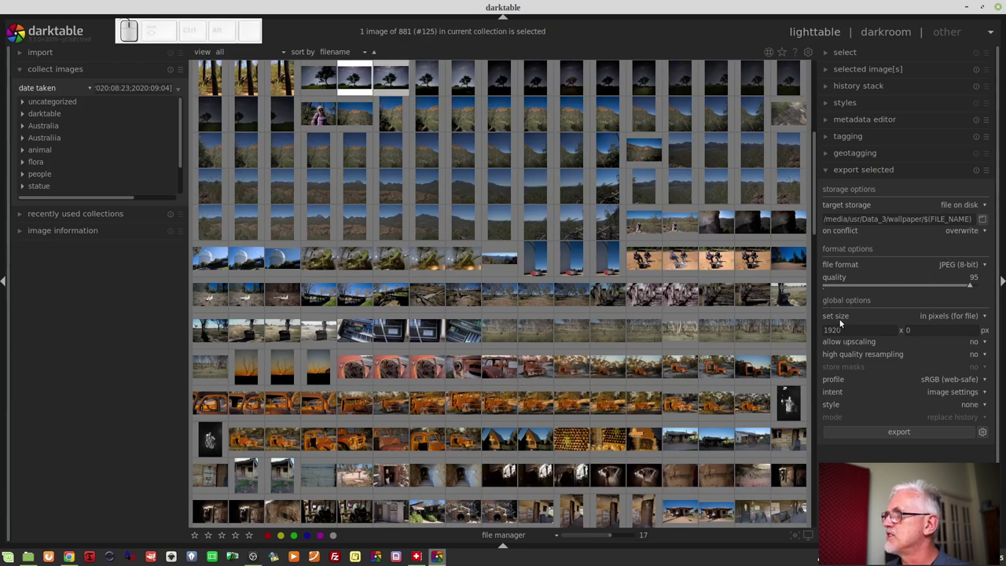
pyautogui.click(976, 320)
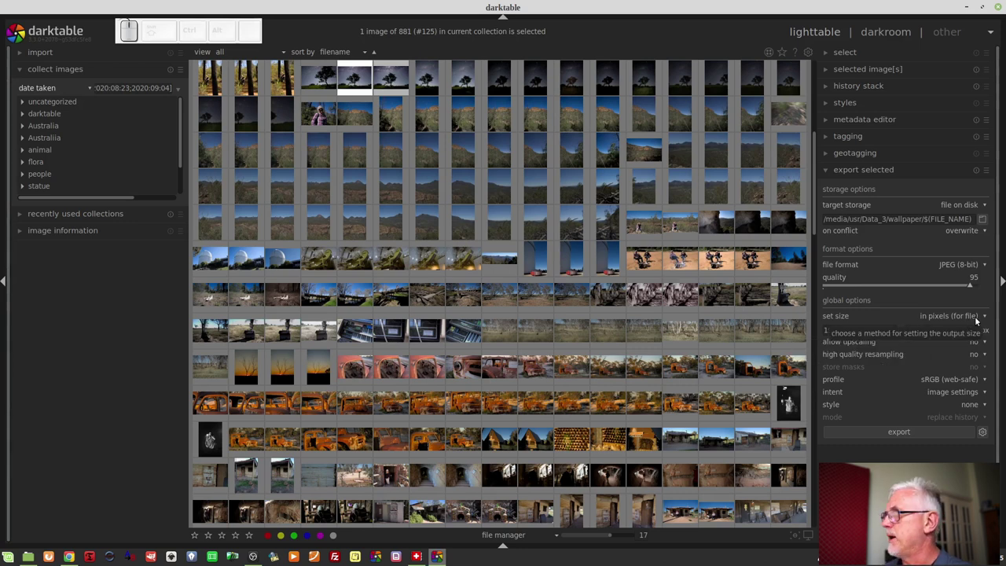
# - Show the export size-method choices (pixels, cm, inch, scale)
pyautogui.click(978, 320)
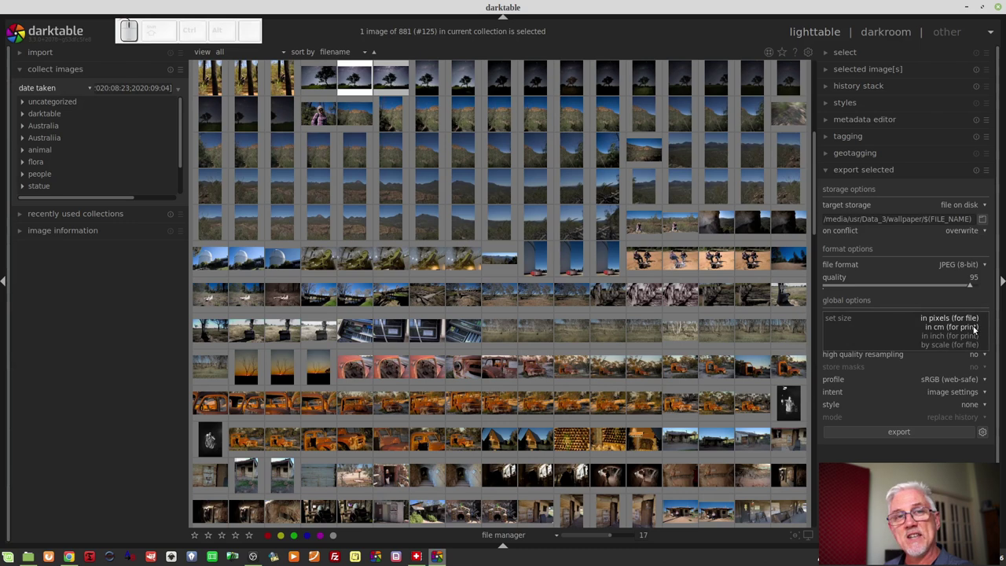
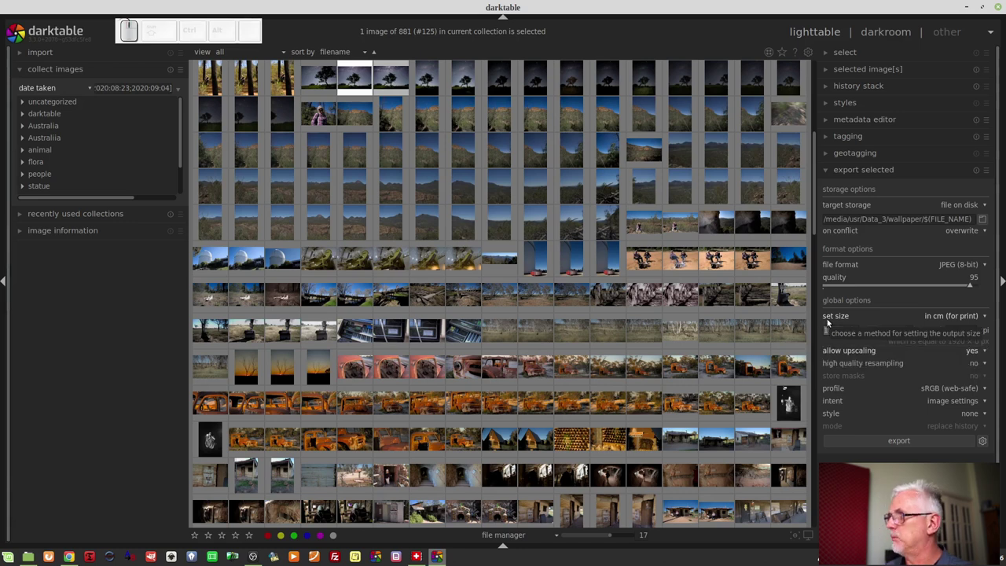
# - Enter the export width in cm, then express it in inches (11.81 in at 300 dpi)
pyautogui.press('KP_2')
pyautogui.press('KP_5')
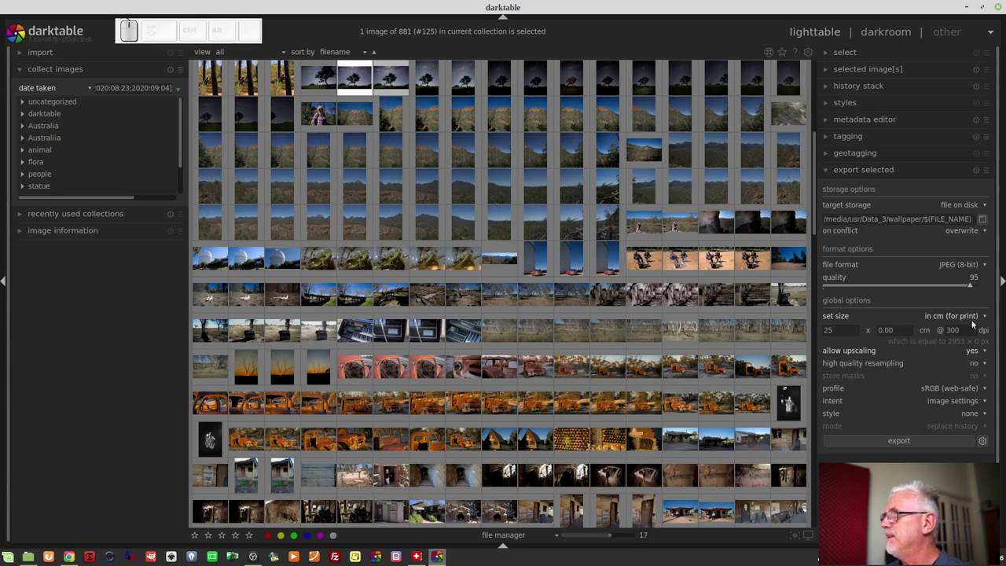
pyautogui.click(966, 318)
pyautogui.click(960, 330)
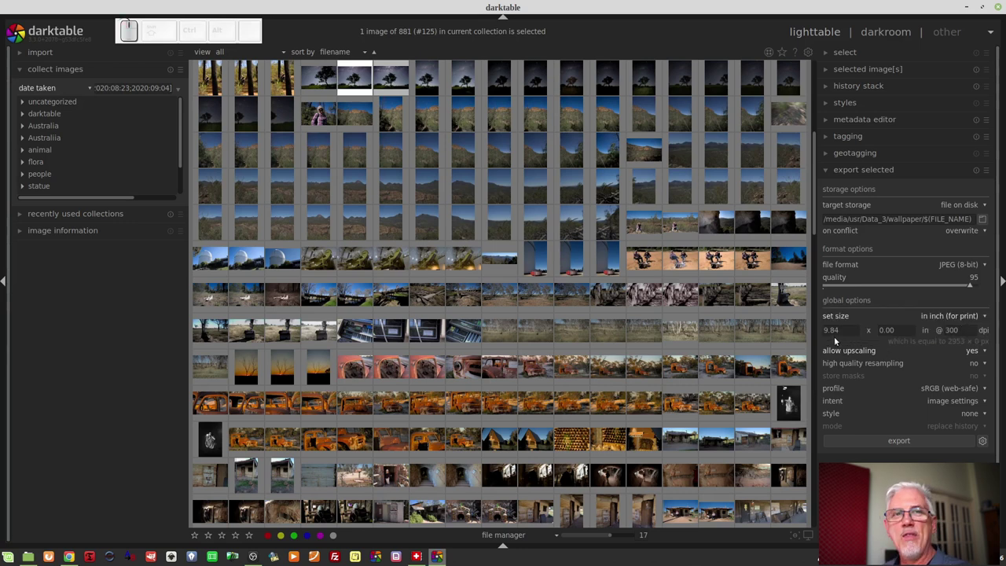
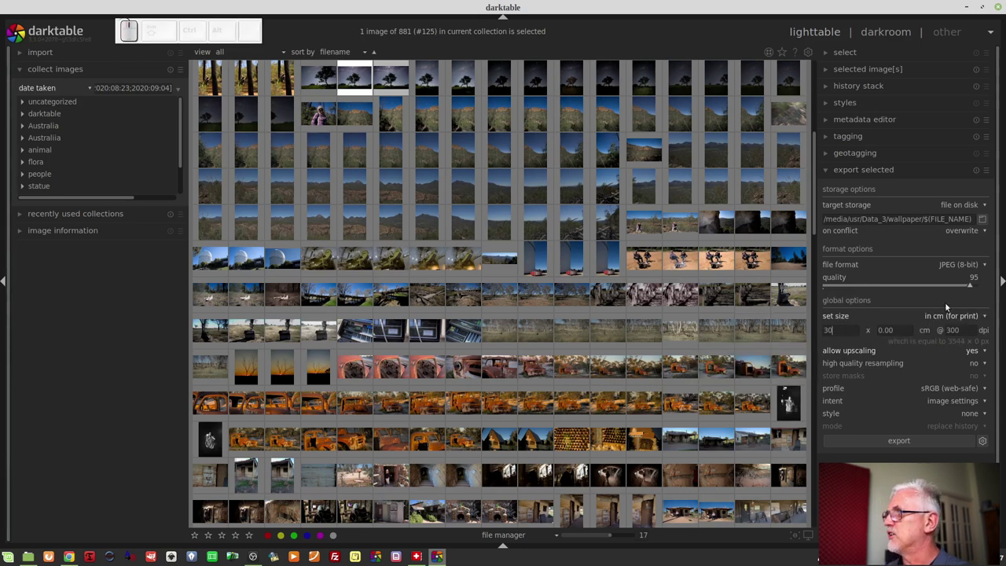
pyautogui.click(953, 320)
pyautogui.click(942, 331)
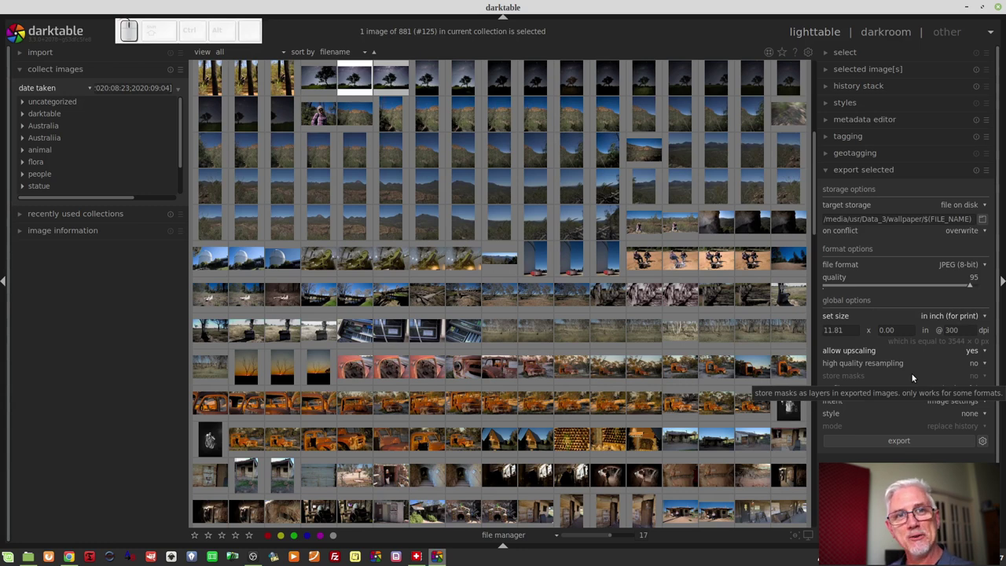
# - Switch the export size method to by scale (for file)
pyautogui.click(962, 320)
pyautogui.click(947, 328)
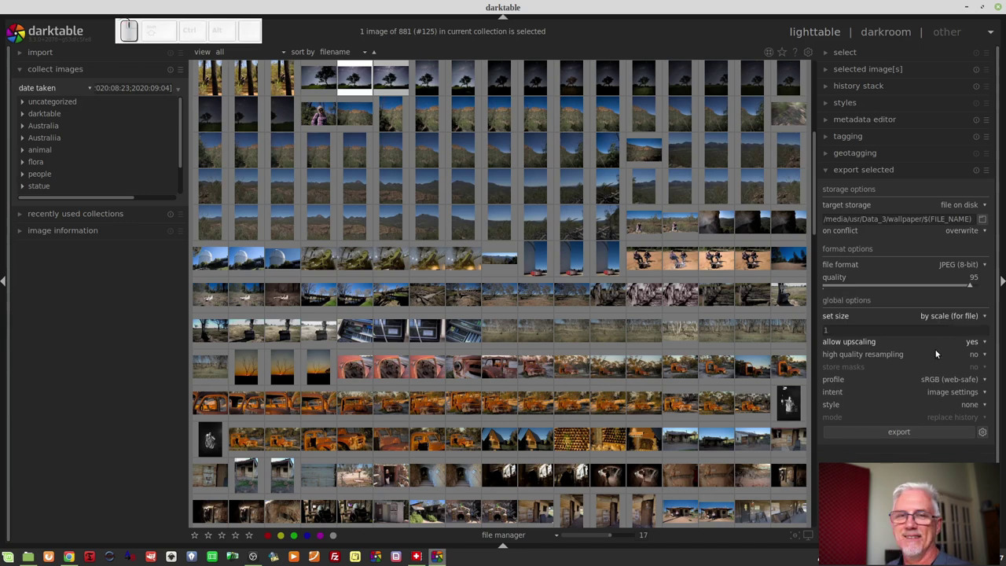
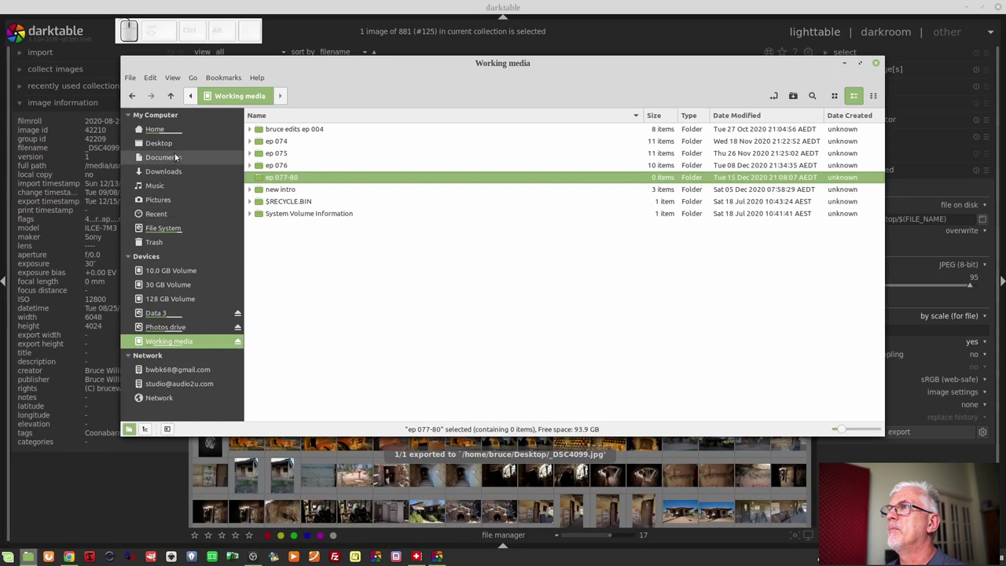
# - Check _DSC4099.jpg's properties on the Desktop show 605 × 403 pixels
pyautogui.click(166, 148)
pyautogui.rightClick(296, 155)
pyautogui.click(359, 335)
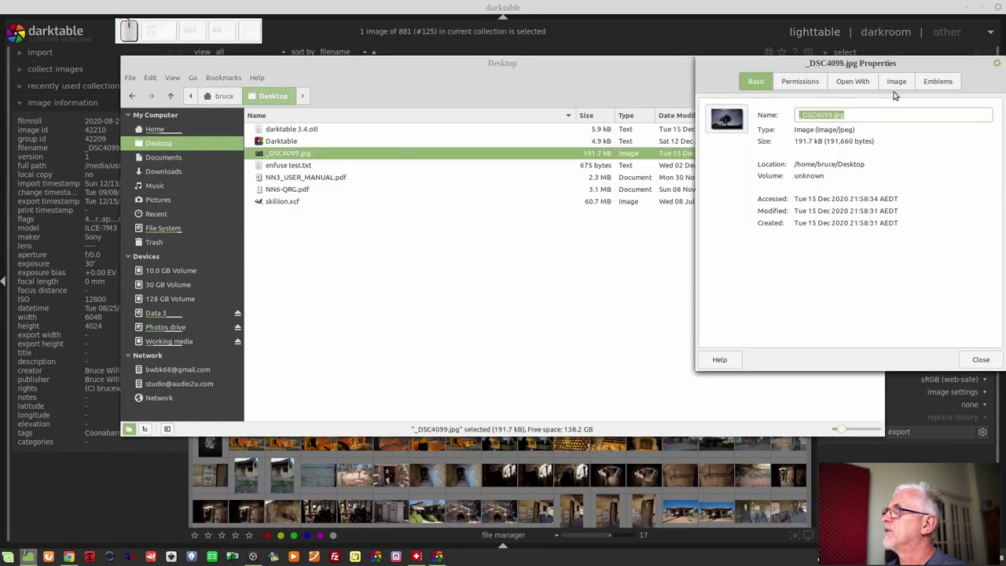
pyautogui.click(897, 82)
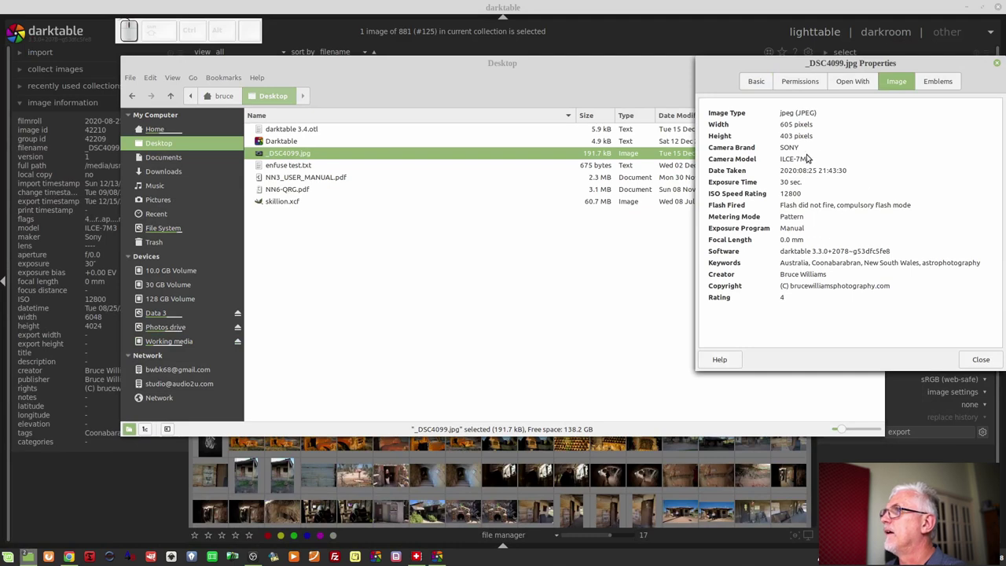
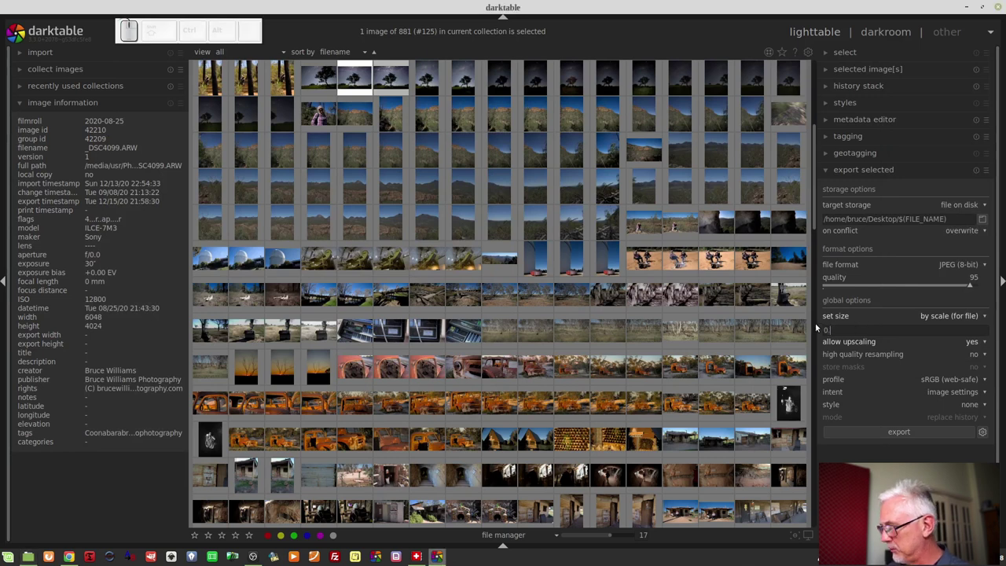
pyautogui.press('KP_2')
pyautogui.press('KP_5')
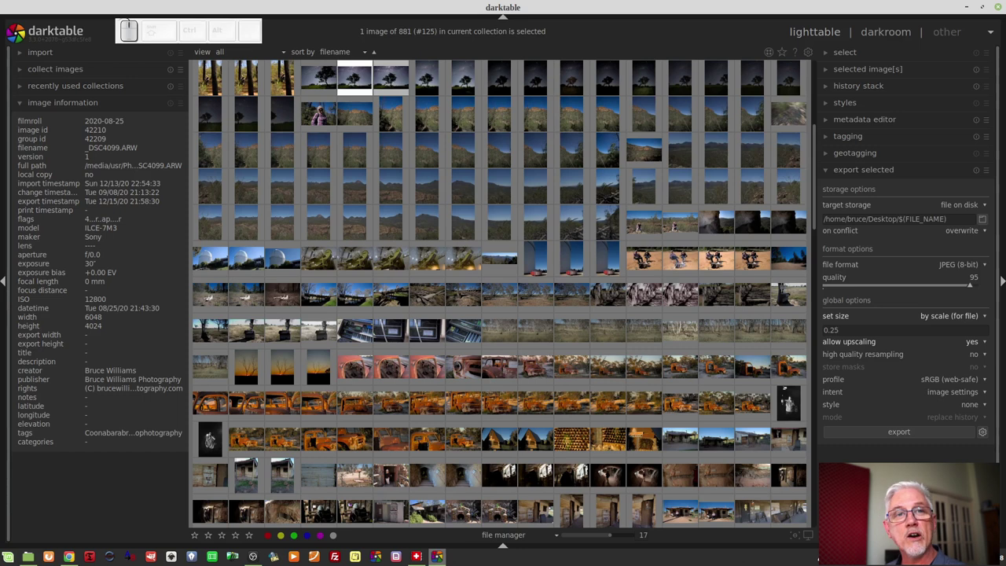
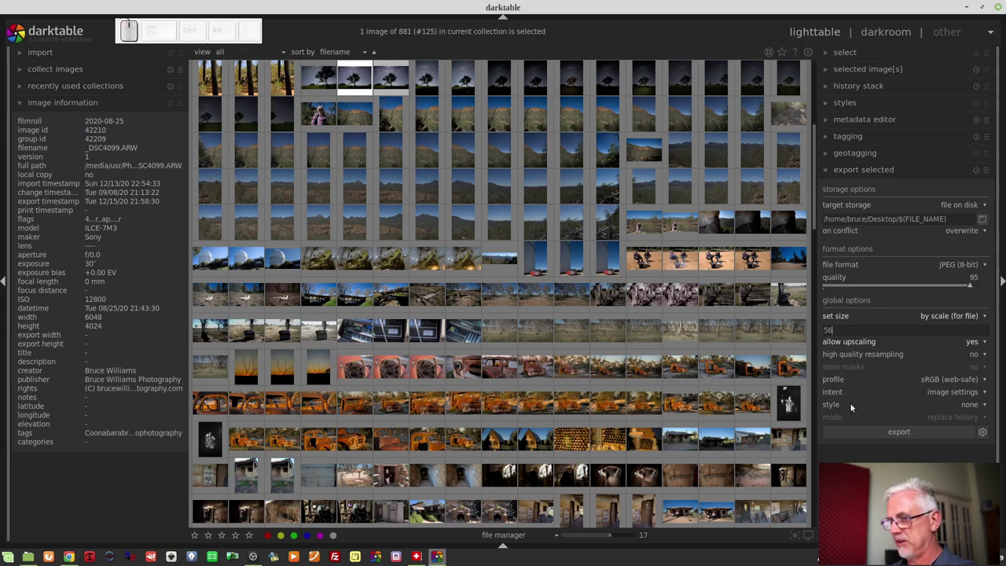
pyautogui.press('Tab')
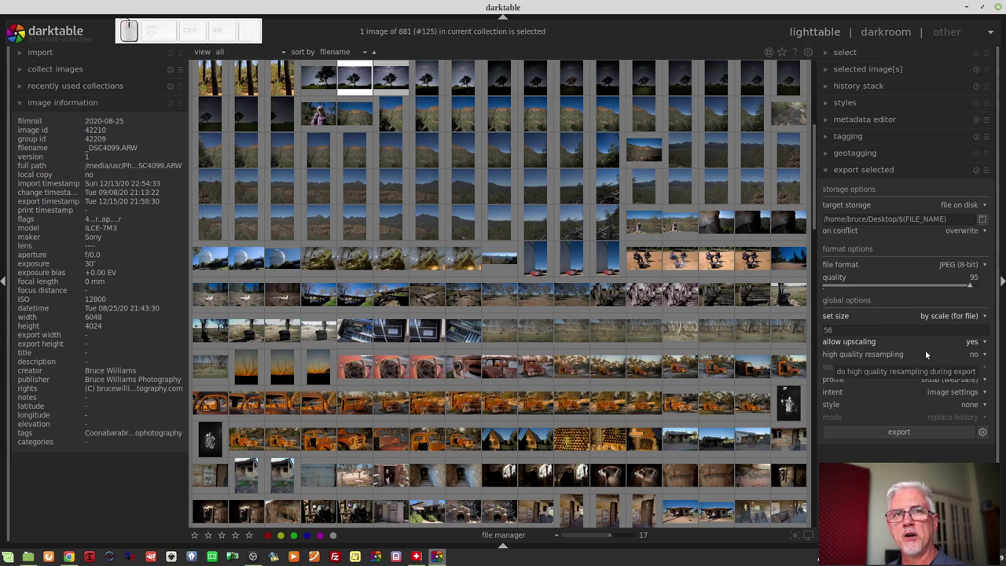
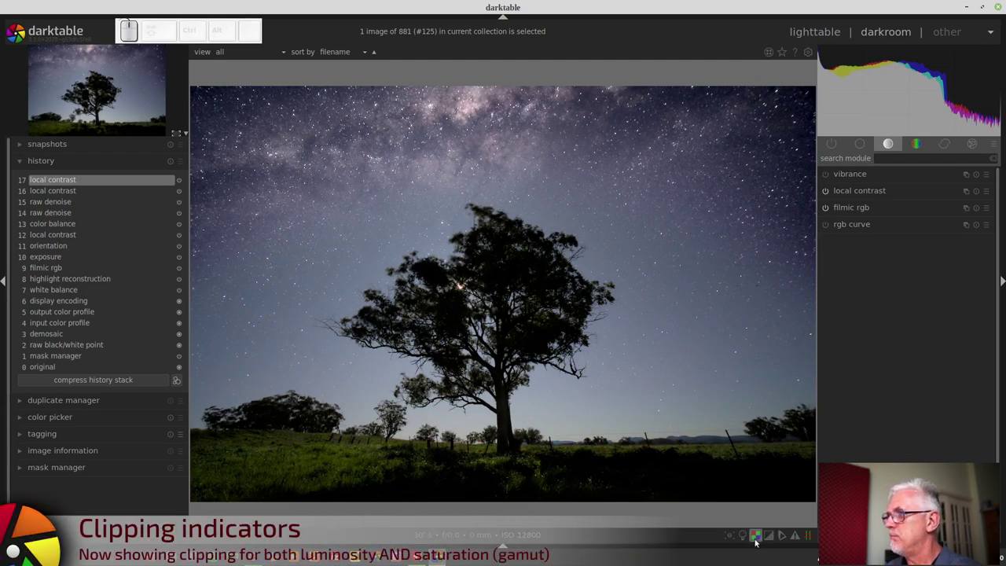
# - Turn on the clipping indicator so clipped areas overlay the starry tree photo
pyautogui.click(769, 539)
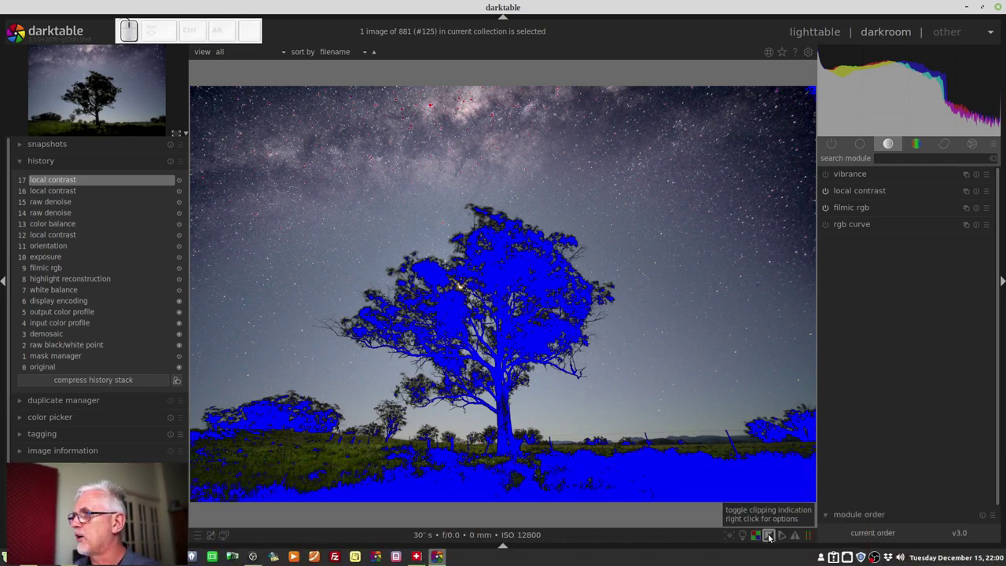
pyautogui.click(771, 539)
pyautogui.rightClick(771, 539)
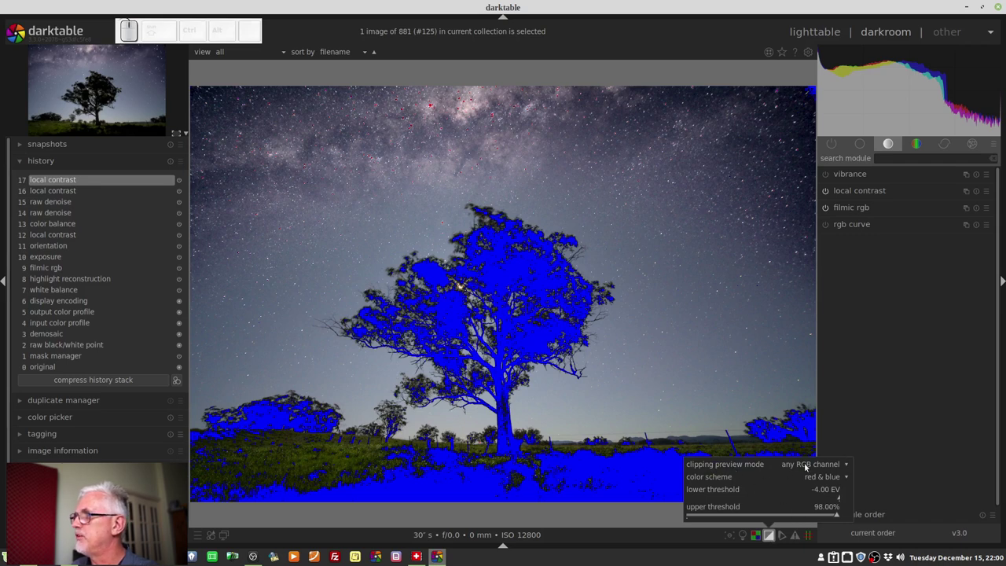
pyautogui.click(819, 469)
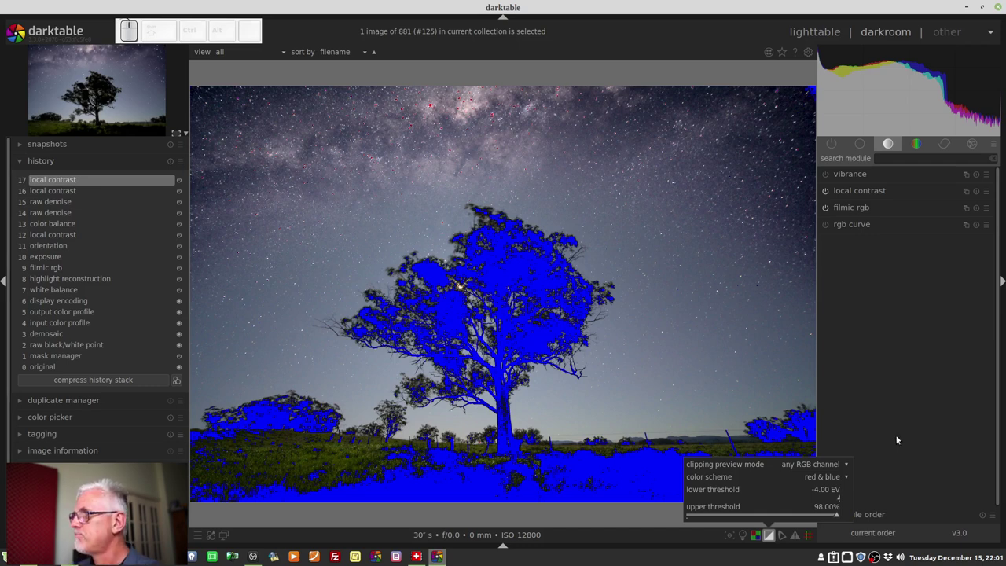
pyautogui.click(834, 484)
pyautogui.moveTo(834, 480); pyautogui.dragTo(823, 494)
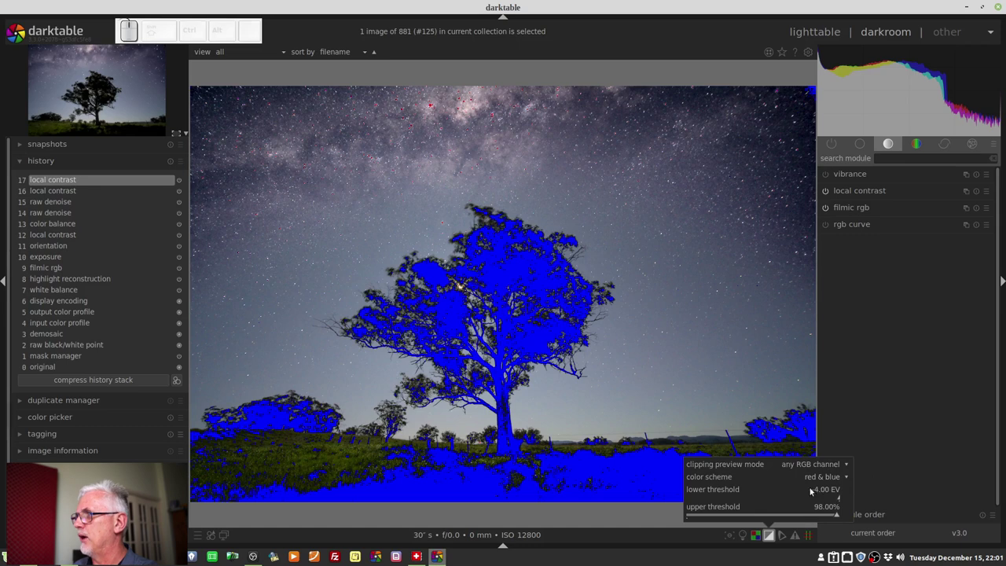